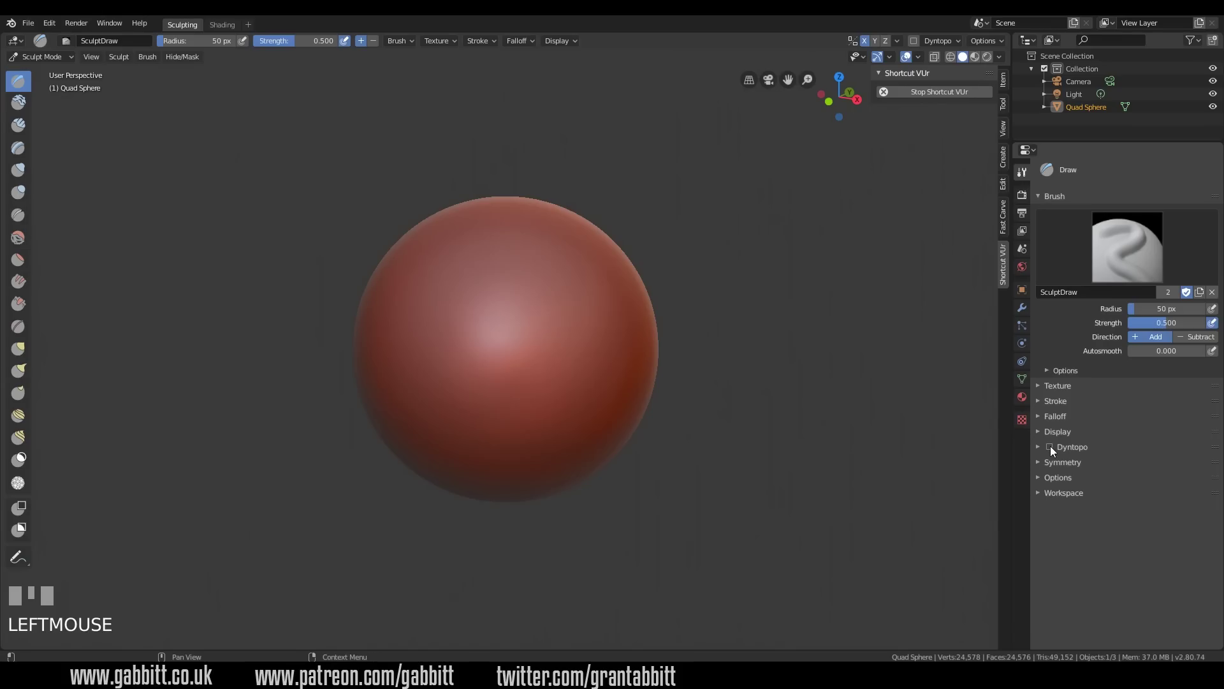
Enable Dyntopo in the brush properties so the quad sphere gains detail where sculpted.
drag(1053, 451, 656, 343)
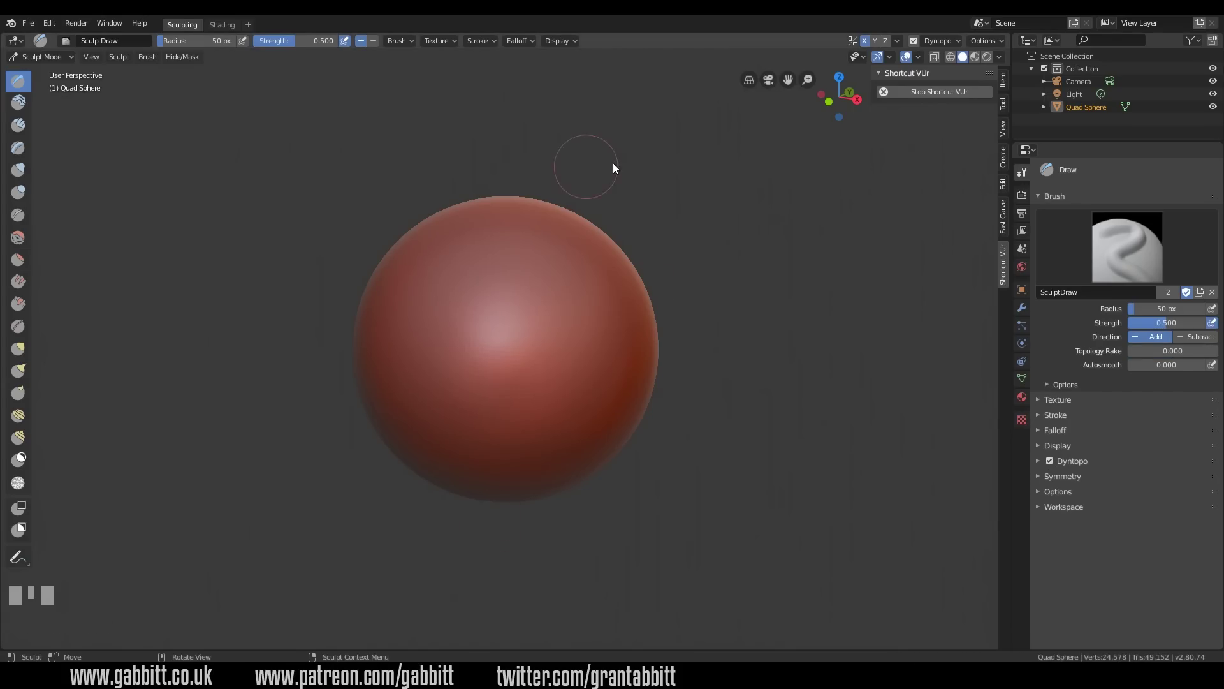
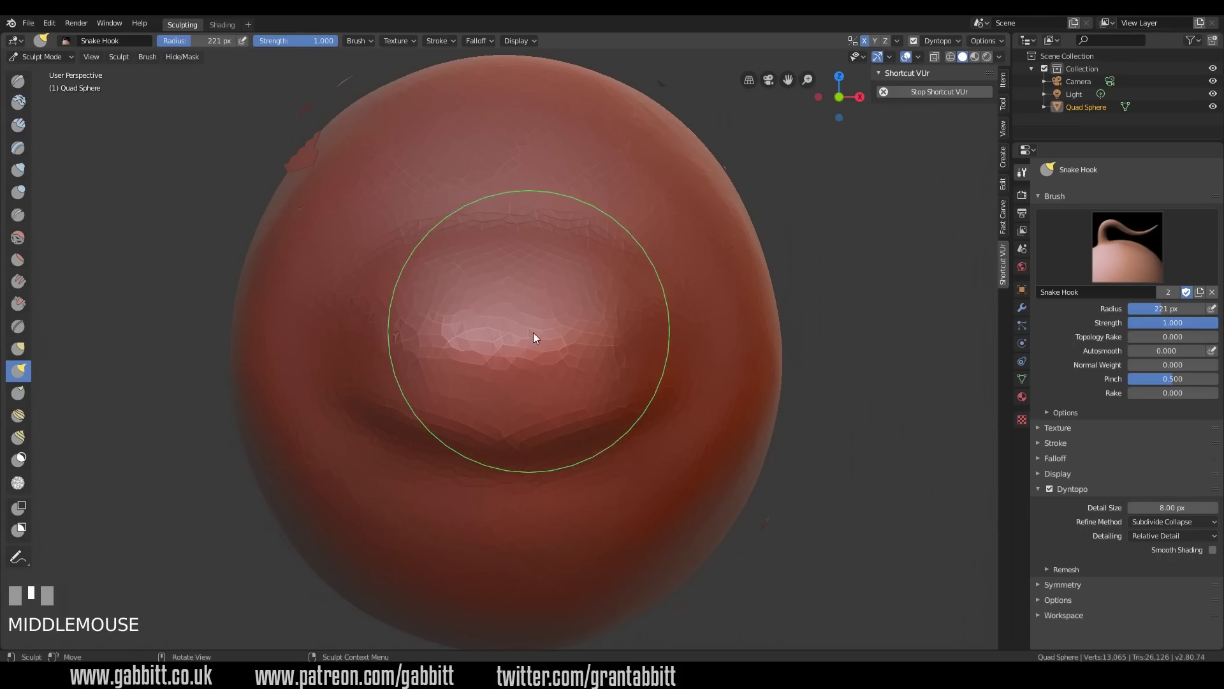
drag(579, 311, 672, 364)
key(f)
drag(672, 364, 468, 289)
drag(467, 288, 614, 418)
drag(614, 419, 28, 217)
drag(28, 218, 591, 379)
With a shrunken Crease brush, carve and deepen the mouth line between the lips.
key(f)
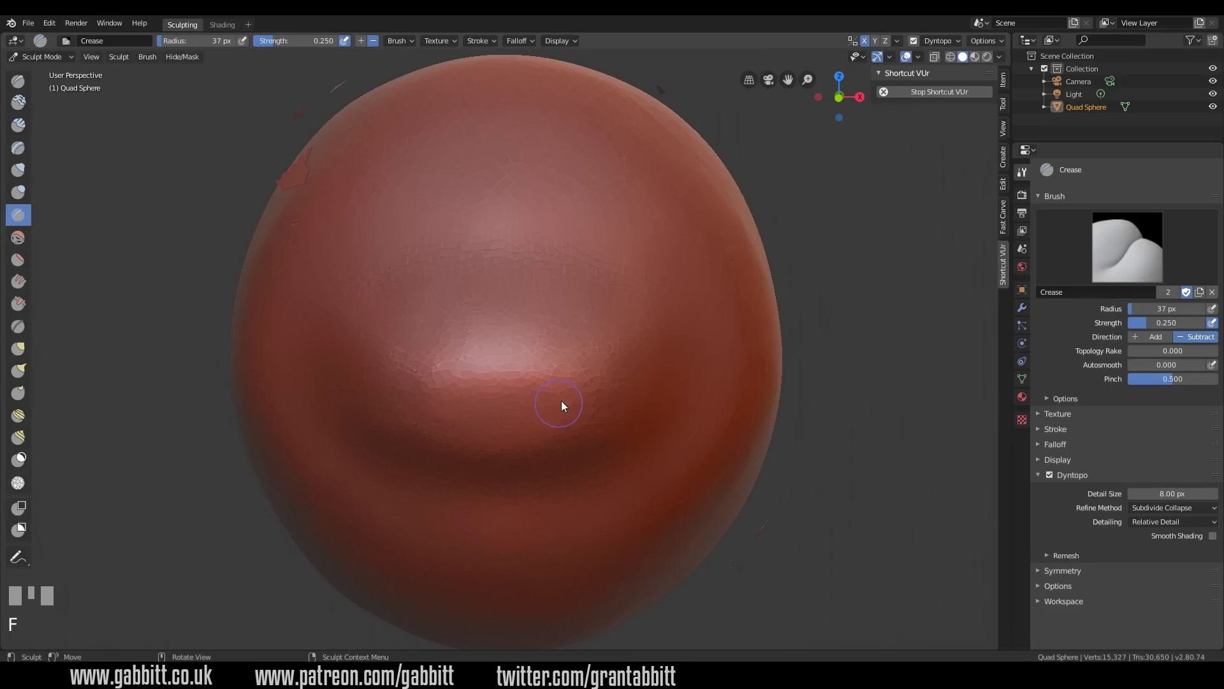
drag(564, 402, 646, 373)
drag(646, 374, 549, 389)
key(f)
drag(549, 389, 626, 374)
drag(627, 374, 623, 375)
middle_click(623, 375)
Shape the upper and lower lips and build up their volume.
drag(609, 374, 634, 406)
drag(634, 406, 822, 371)
drag(822, 371, 780, 359)
middle_click(780, 359)
drag(789, 347, 778, 438)
middle_click(777, 438)
Switch brushes to build up and refine the lip forms at a larger radius.
click(626, 372)
drag(638, 387, 25, 350)
click(25, 350)
drag(658, 393, 309, 259)
key(f)
key(f)
drag(310, 259, 519, 397)
drag(519, 397, 440, 368)
Smooth the area around the mouth and refine the lip shape.
drag(439, 369, 484, 267)
drag(484, 267, 394, 318)
click(394, 318)
drag(461, 299, 556, 331)
click(556, 332)
middle_click(592, 334)
Switch to the Crease brush and sharpen the crease between the lips.
click(699, 336)
middle_click(685, 344)
click(668, 336)
middle_click(646, 260)
drag(668, 234, 692, 265)
drag(692, 265, 462, 193)
drag(462, 193, 647, 253)
Detail the lips, shape the mouth corners, and refine the lower lip and chin.
key(f)
drag(648, 254, 438, 281)
drag(438, 282, 504, 327)
drag(504, 327, 441, 350)
drag(442, 350, 744, 273)
drag(744, 273, 364, 403)
drag(364, 403, 521, 377)
drag(521, 377, 603, 415)
With the Grab brush, reshape the mouth area and the chin below the lips.
key(f)
drag(603, 415, 704, 363)
drag(703, 363, 878, 311)
drag(878, 311, 821, 329)
drag(821, 328, 723, 339)
drag(723, 340, 718, 347)
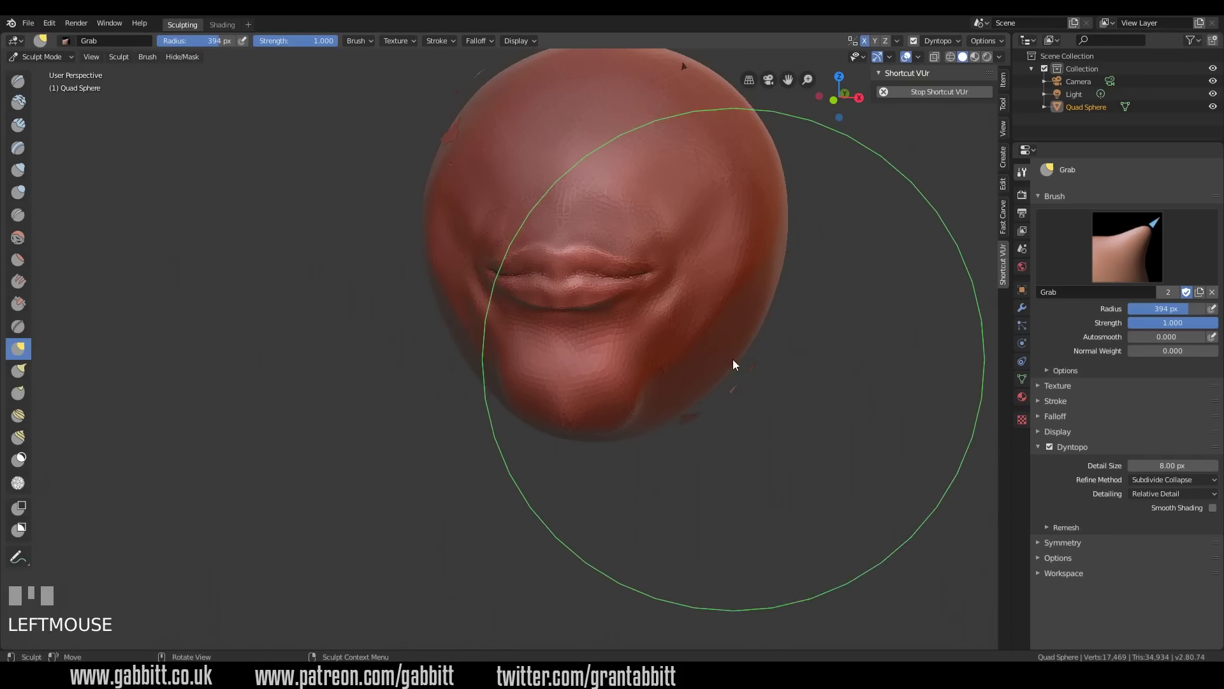
From a side view, pull the muzzle forward and push the upper lip outward in profile.
drag(710, 359, 532, 205)
drag(532, 205, 716, 375)
middle_click(715, 375)
drag(734, 277, 717, 350)
drag(716, 350, 779, 408)
click(779, 408)
drag(790, 465, 704, 289)
drag(704, 290, 793, 314)
Push the lower lip and upper-lip region outward, undoing one stroke, for a fuller profile.
middle_click(793, 315)
drag(812, 203, 772, 363)
drag(771, 363, 694, 320)
drag(694, 320, 745, 334)
key(ctrl+z)
drag(745, 334, 689, 357)
click(688, 356)
drag(763, 358, 714, 230)
drag(714, 230, 789, 313)
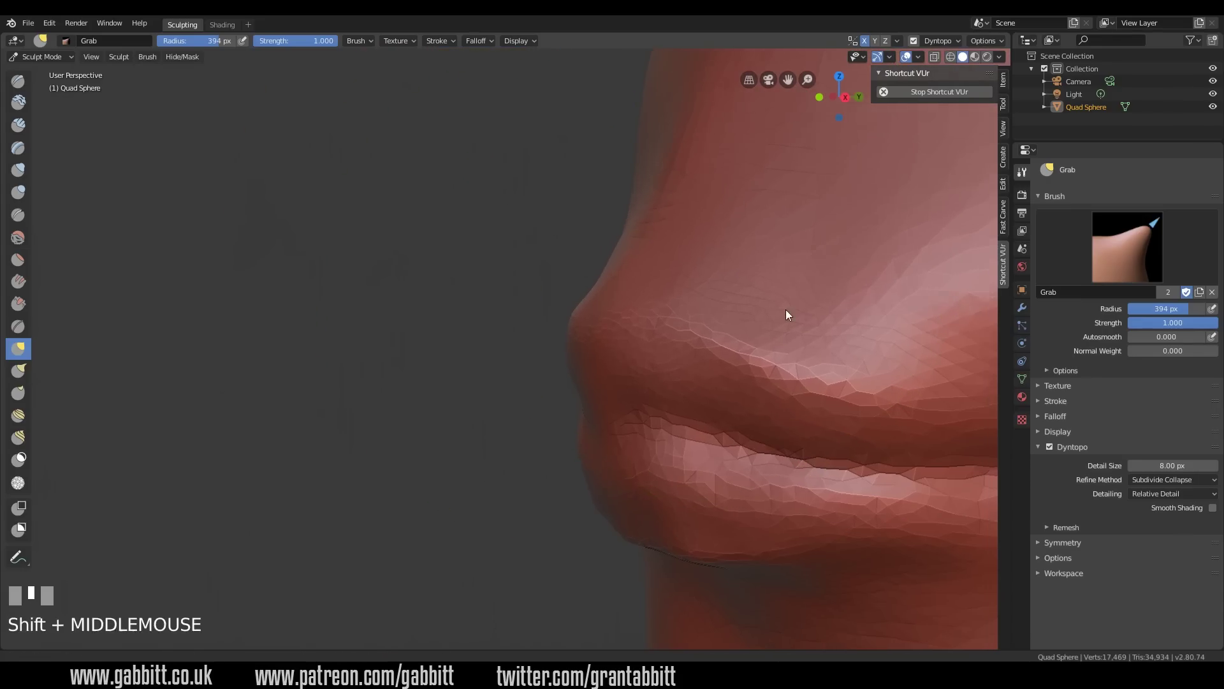
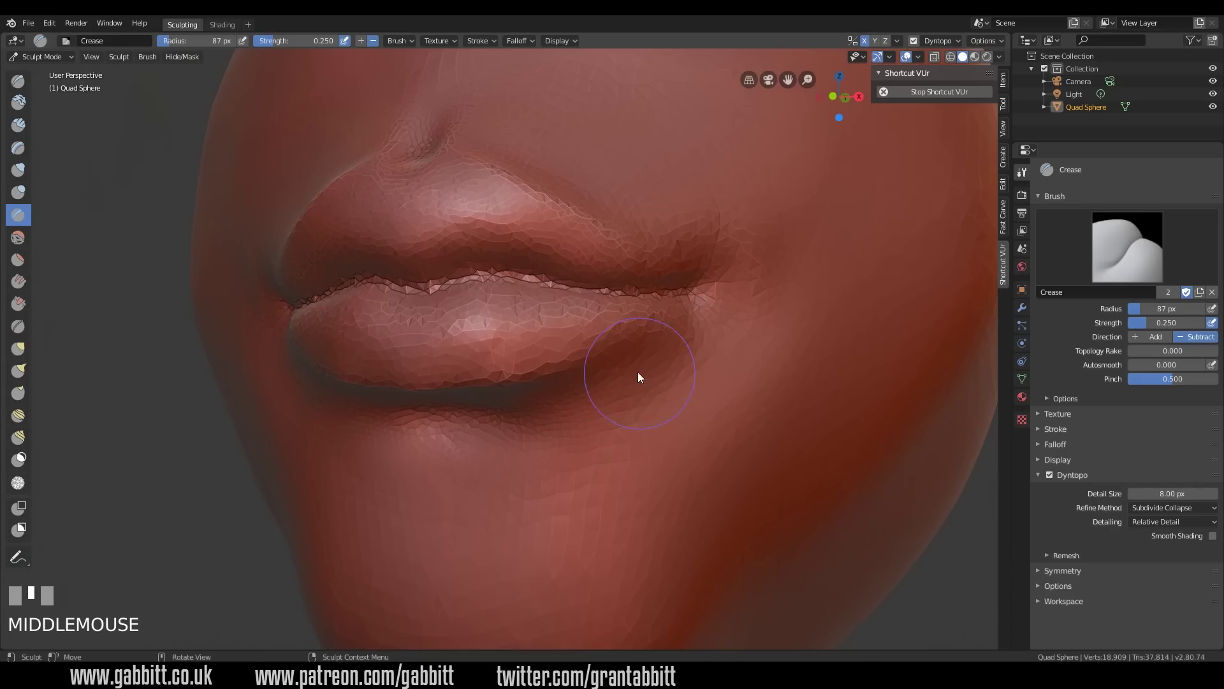
click(485, 406)
drag(586, 414, 507, 302)
drag(507, 301, 547, 300)
drag(547, 300, 28, 349)
drag(28, 350, 537, 200)
key(f)
drag(446, 221, 560, 220)
drag(560, 220, 467, 244)
drag(468, 244, 525, 285)
drag(526, 285, 467, 351)
drag(467, 351, 586, 247)
drag(585, 246, 550, 324)
drag(549, 325, 678, 384)
drag(679, 384, 619, 287)
drag(619, 287, 602, 342)
middle_click(602, 342)
drag(623, 355, 700, 303)
drag(700, 303, 624, 313)
drag(623, 313, 632, 345)
drag(632, 345, 618, 266)
drag(618, 266, 675, 319)
drag(675, 319, 25, 173)
drag(26, 174, 544, 377)
drag(543, 377, 548, 322)
click(548, 322)
drag(515, 373, 622, 308)
drag(622, 307, 468, 342)
drag(468, 341, 419, 383)
drag(419, 383, 476, 354)
middle_click(476, 355)
click(429, 252)
middle_click(452, 311)
click(417, 361)
middle_click(494, 425)
click(577, 269)
drag(645, 312, 774, 337)
drag(774, 337, 684, 432)
drag(685, 432, 68, 151)
click(68, 150)
drag(609, 239, 510, 231)
drag(511, 231, 546, 315)
middle_click(546, 314)
drag(400, 268, 511, 279)
drag(510, 279, 563, 225)
key(f)
drag(563, 225, 511, 298)
middle_click(511, 299)
drag(260, 194, 596, 393)
drag(596, 393, 27, 345)
drag(27, 345, 599, 406)
key(f)
drag(550, 418, 635, 396)
drag(635, 396, 468, 155)
key(f)
drag(469, 156, 542, 185)
drag(542, 185, 502, 182)
click(503, 182)
drag(529, 185, 532, 161)
drag(532, 161, 596, 288)
drag(595, 288, 727, 279)
drag(727, 279, 623, 319)
drag(623, 319, 538, 292)
drag(537, 292, 663, 337)
drag(663, 337, 557, 438)
drag(557, 438, 575, 415)
drag(575, 415, 585, 520)
Shape the chin and jaw area beneath the lips, reducing brush radius partway.
click(585, 520)
middle_click(601, 496)
drag(670, 484, 645, 434)
drag(644, 434, 95, 188)
click(95, 189)
drag(578, 399, 497, 312)
key(f)
drag(497, 311, 580, 391)
drag(580, 391, 499, 545)
Switch brushes and continue refining the chin and jaw forms.
click(499, 545)
middle_click(527, 454)
drag(512, 509, 554, 376)
drag(553, 376, 633, 331)
drag(633, 331, 648, 410)
drag(648, 409, 322, 365)
click(322, 366)
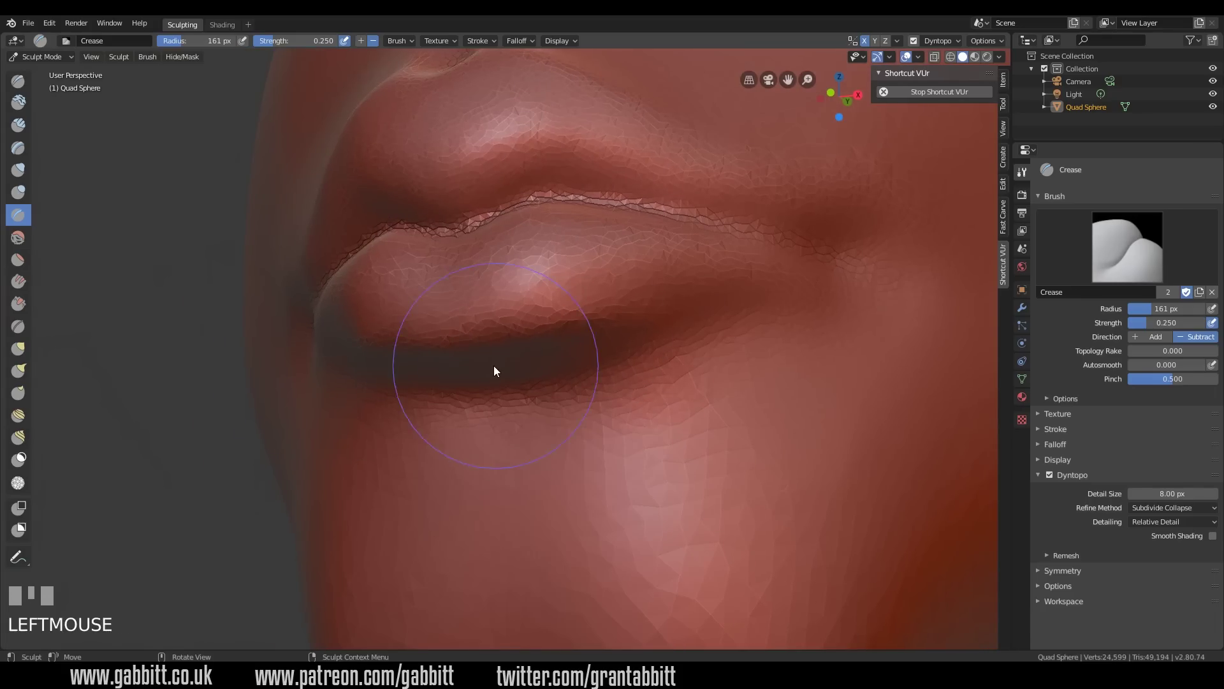
With the Crease brush, carve a sharp parting line between the lips out to the corner.
drag(525, 330, 568, 425)
drag(569, 425, 788, 299)
drag(789, 299, 722, 310)
drag(722, 310, 716, 354)
key(f)
drag(716, 354, 772, 379)
drag(773, 378, 725, 393)
drag(725, 394, 655, 461)
drag(655, 461, 699, 385)
drag(700, 385, 681, 416)
drag(680, 416, 581, 378)
click(580, 377)
drag(627, 459, 487, 271)
drag(486, 271, 673, 395)
drag(673, 396, 601, 324)
drag(600, 324, 663, 320)
drag(663, 320, 864, 364)
key(f)
drag(863, 364, 664, 332)
drag(665, 332, 729, 379)
drag(729, 379, 701, 505)
drag(701, 505, 651, 343)
drag(651, 343, 672, 381)
drag(672, 382, 68, 151)
click(69, 151)
middle_click(373, 241)
drag(385, 276, 482, 360)
drag(482, 360, 427, 273)
drag(427, 273, 682, 388)
drag(682, 388, 557, 279)
drag(557, 278, 657, 349)
drag(657, 349, 575, 321)
drag(576, 320, 595, 437)
middle_click(595, 437)
drag(534, 428, 609, 479)
drag(609, 479, 32, 219)
click(32, 220)
key(f)
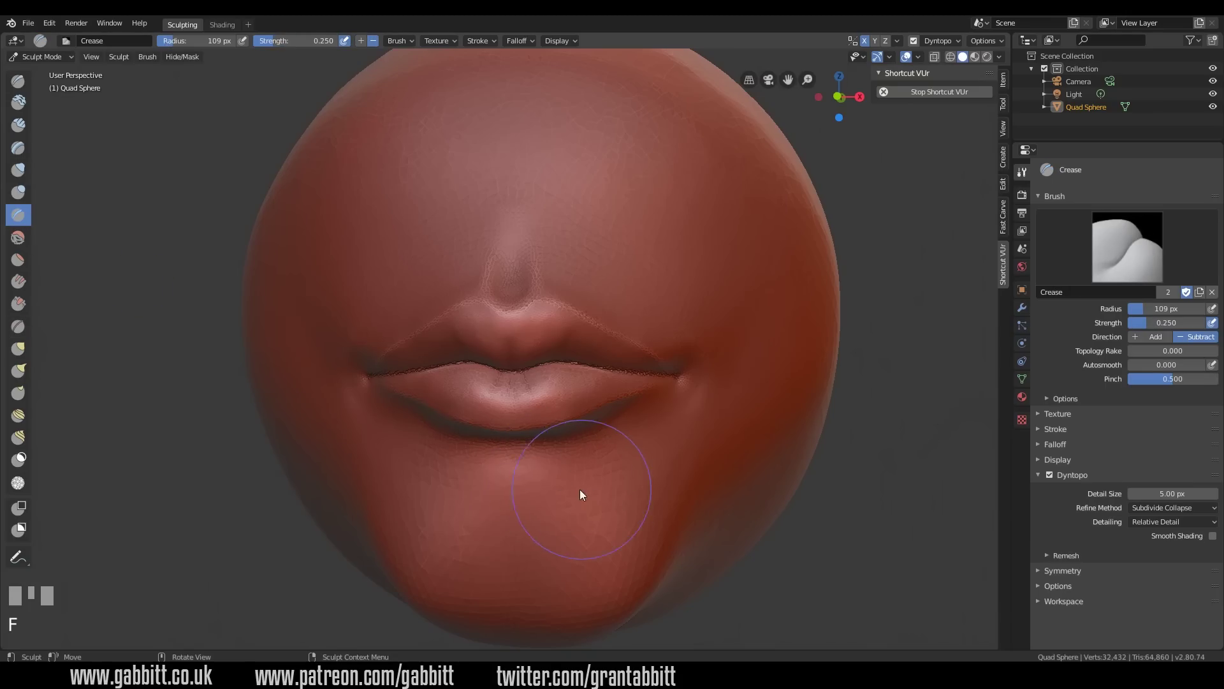
Carve fine vertical creases into the lower lip with a shrinking Crease brush.
drag(561, 476, 668, 496)
drag(667, 496, 554, 471)
click(553, 472)
drag(667, 477, 527, 352)
key(f)
drag(527, 352, 526, 418)
middle_click(526, 418)
drag(401, 421, 726, 362)
Zoom in and add more fine vertical wrinkle strokes across the lower lip.
middle_click(726, 362)
click(778, 354)
drag(720, 347, 520, 399)
key(f)
drag(520, 398, 670, 489)
middle_click(670, 488)
drag(590, 421, 614, 343)
middle_click(614, 343)
drag(499, 328, 616, 397)
drag(616, 396, 1131, 580)
With Dyntopo detail size at 3 px, add finer wrinkle lines across both lips.
click(1131, 580)
drag(612, 372, 571, 261)
key(f)
drag(571, 260, 542, 311)
middle_click(542, 311)
click(502, 272)
middle_click(547, 315)
click(486, 329)
middle_click(542, 405)
drag(530, 394, 698, 400)
At 2 px detail size and a smaller Crease radius, carve finer creases into the lips.
key(f)
middle_click(698, 400)
drag(632, 368, 654, 332)
drag(654, 332, 576, 359)
drag(576, 359, 702, 429)
middle_click(702, 429)
Add a series of short wrinkle strokes across both lips, adjusting the view between them.
click(540, 413)
middle_click(581, 424)
click(440, 342)
middle_click(632, 388)
click(634, 350)
middle_click(622, 375)
click(541, 365)
middle_click(654, 419)
click(584, 446)
drag(593, 454, 408, 405)
click(409, 406)
Carve the last dense lip wrinkles, then zoom out and orbit to review the whole head.
middle_click(476, 320)
drag(433, 309, 590, 434)
drag(590, 434, 533, 418)
drag(533, 417, 656, 380)
drag(656, 380, 499, 476)
drag(499, 475, 640, 505)
key(f)
key(f)
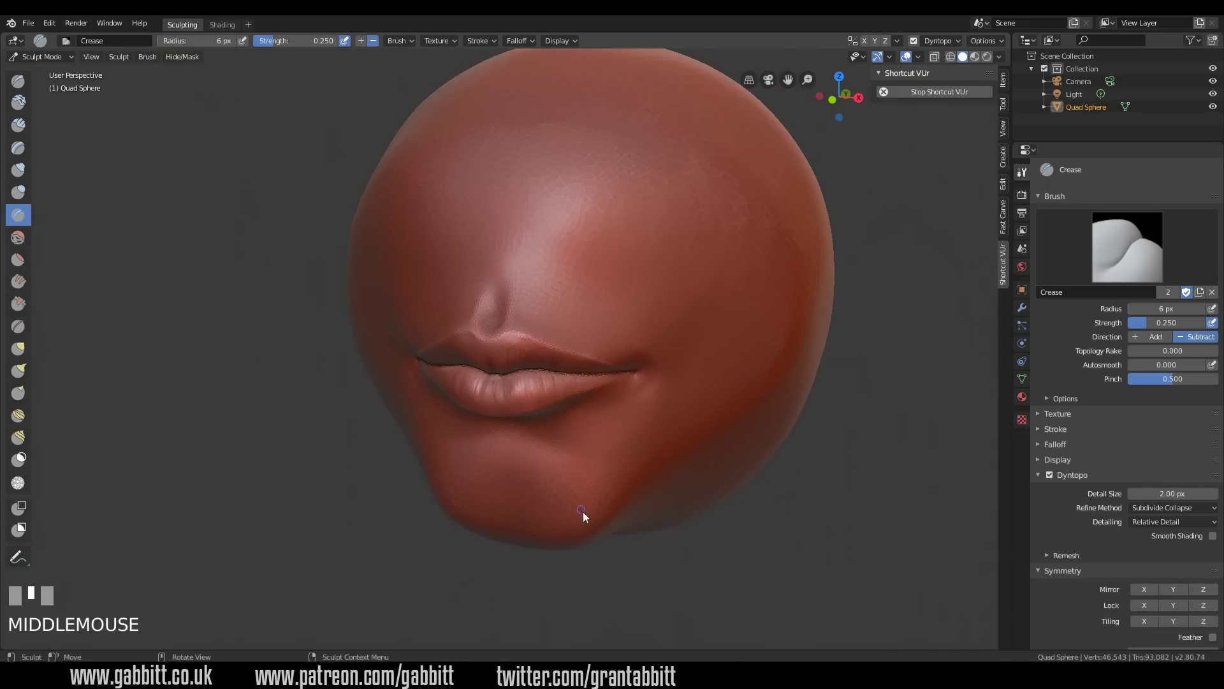